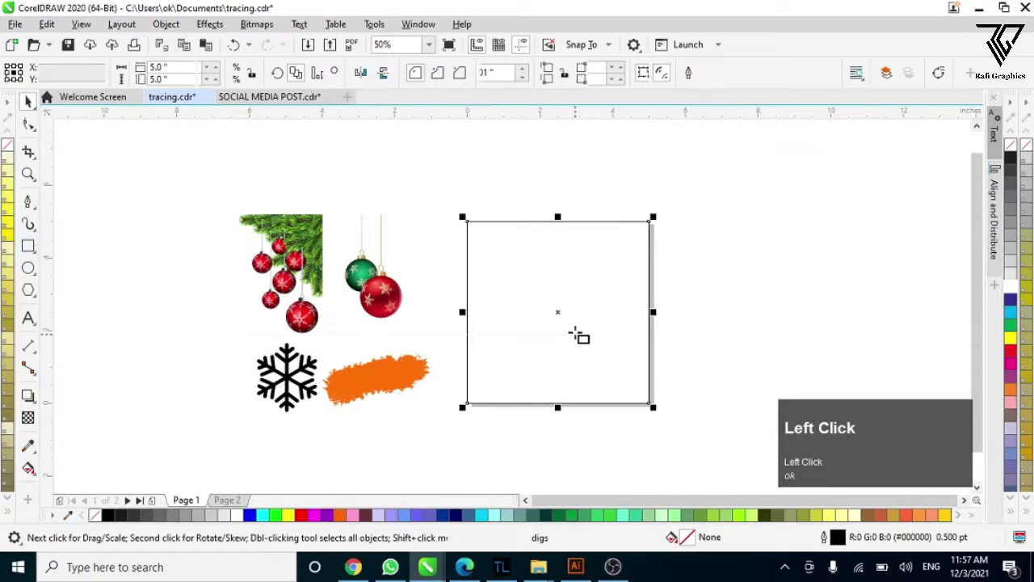
Step: Fill the square dark ruby red and pick the Interactive Fill tool for a gradient
scroll(up, 3)
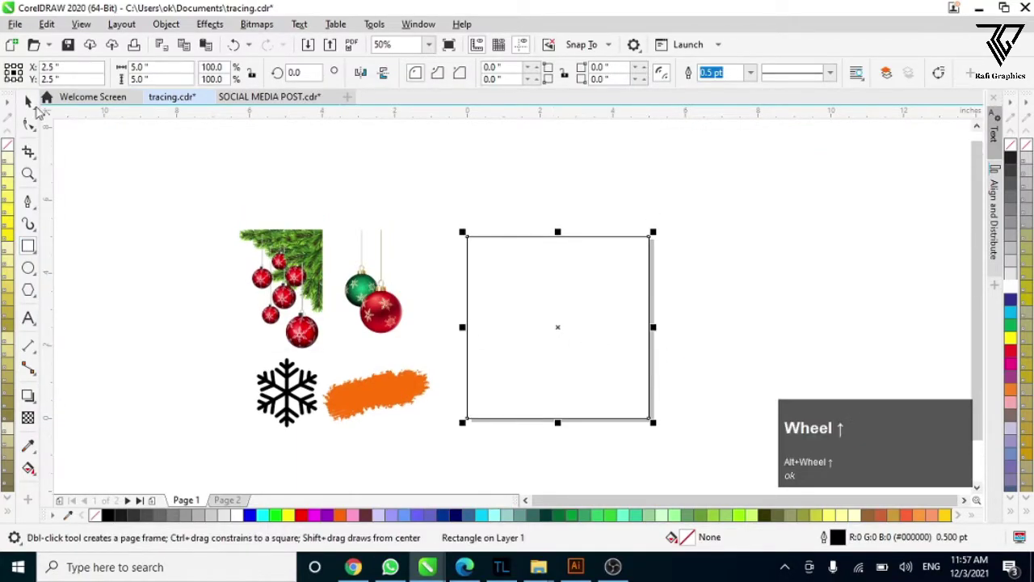
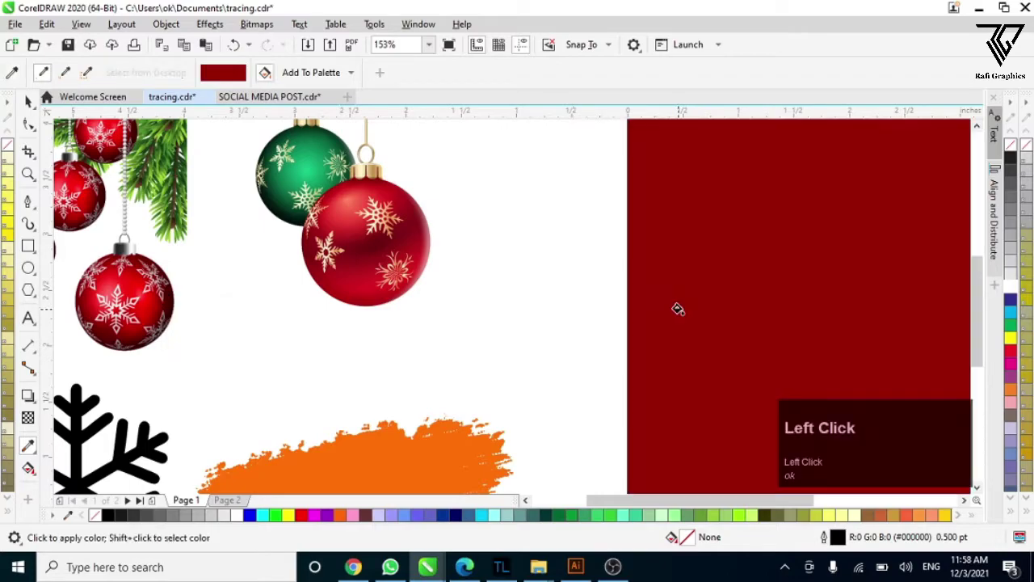
scroll(down, 3)
scroll(down, 3)
scroll(up, 3)
click(31, 98)
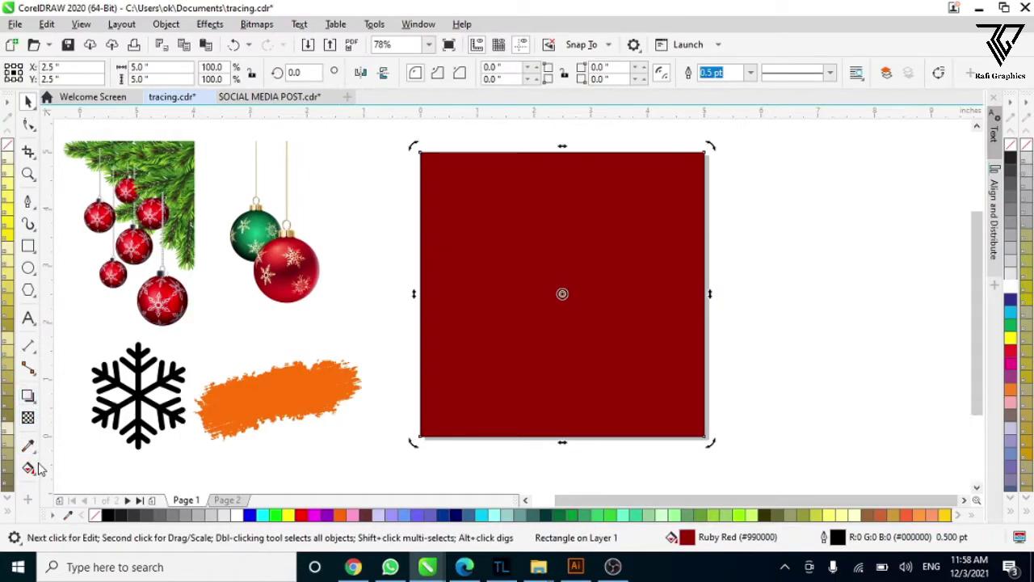
Step: Drag an elliptical fountain fill across the square, bright red centre fading to dark ruby edges
drag(42, 478, 541, 365)
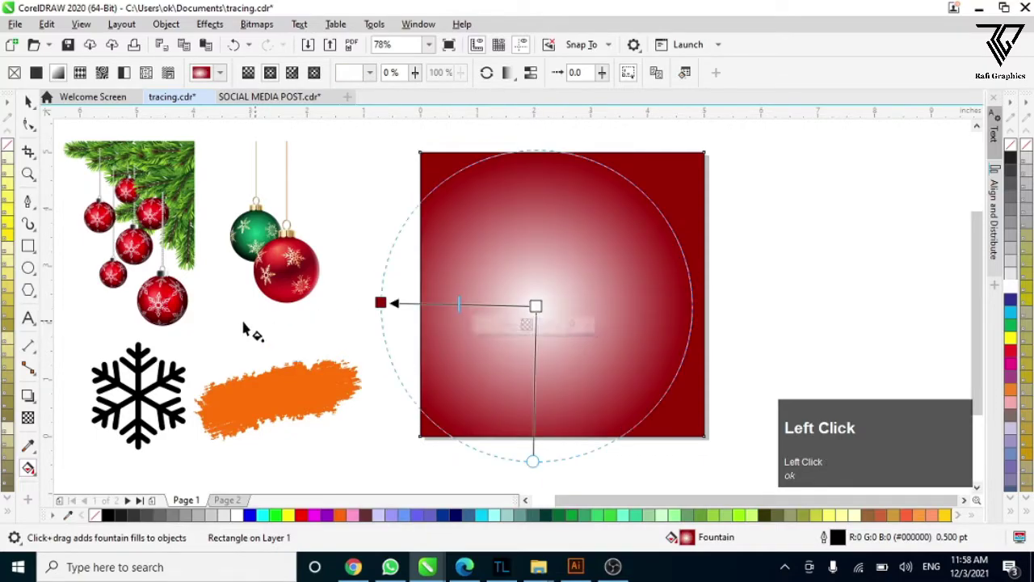
click(542, 359)
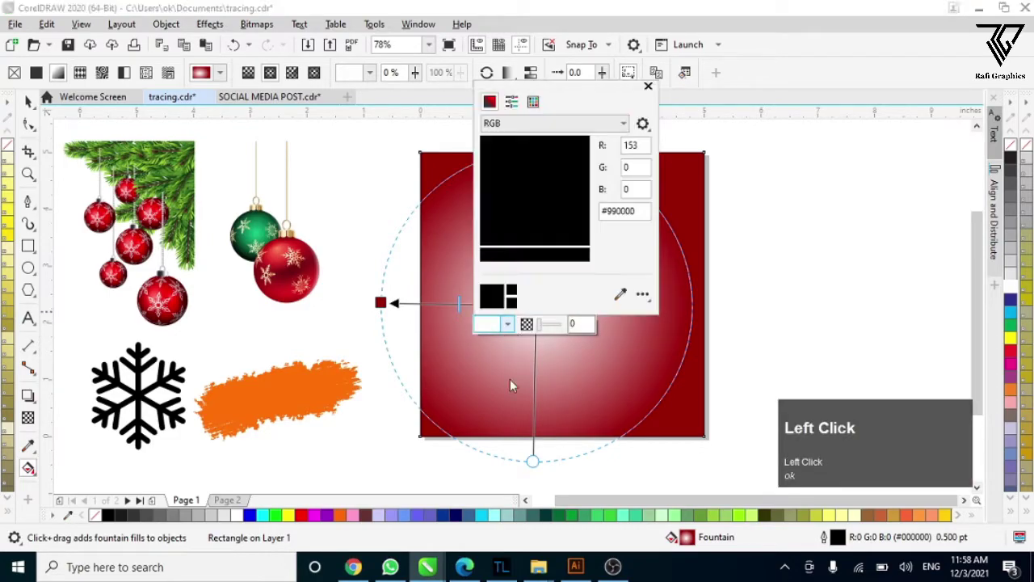
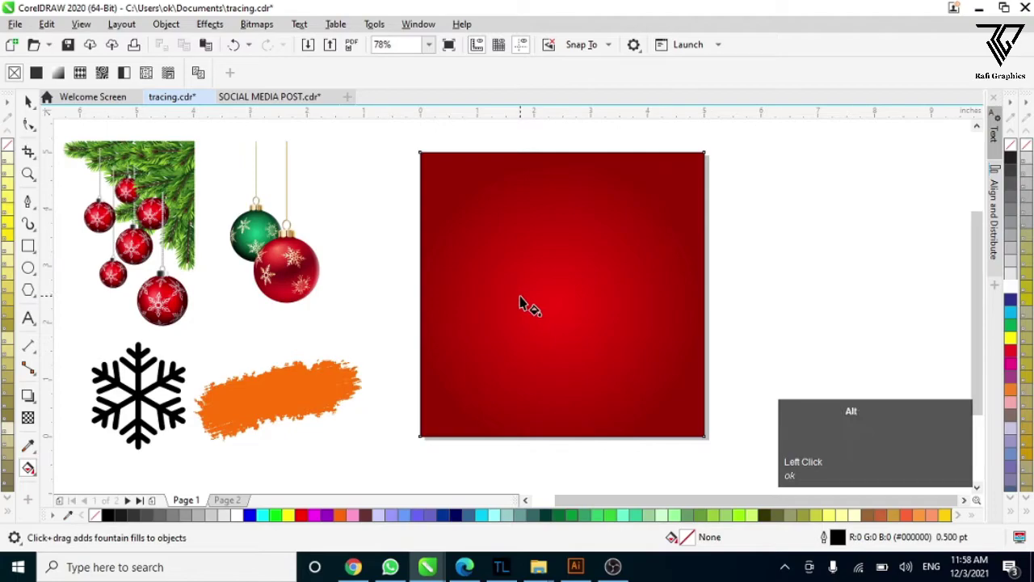
scroll(down, 3)
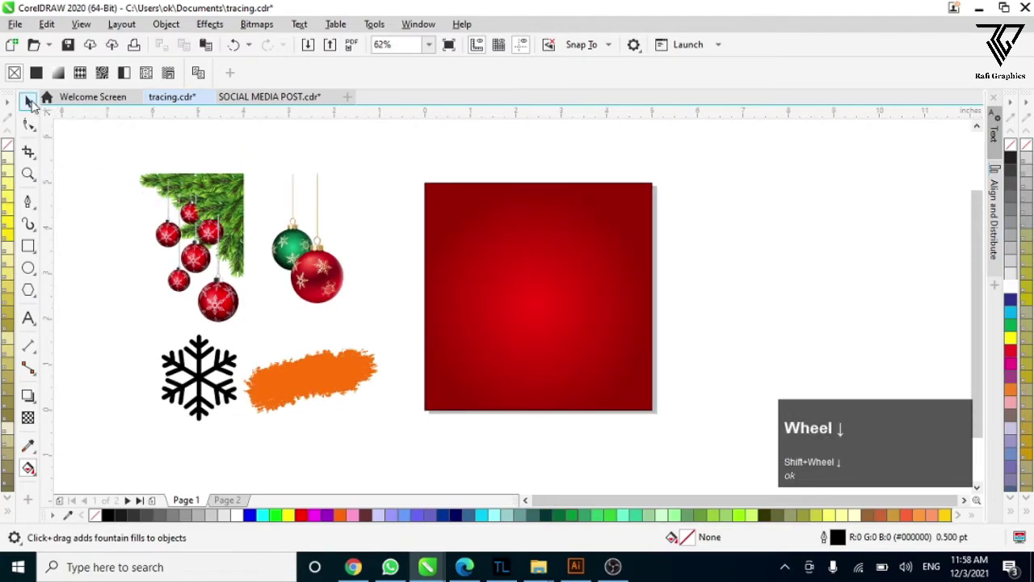
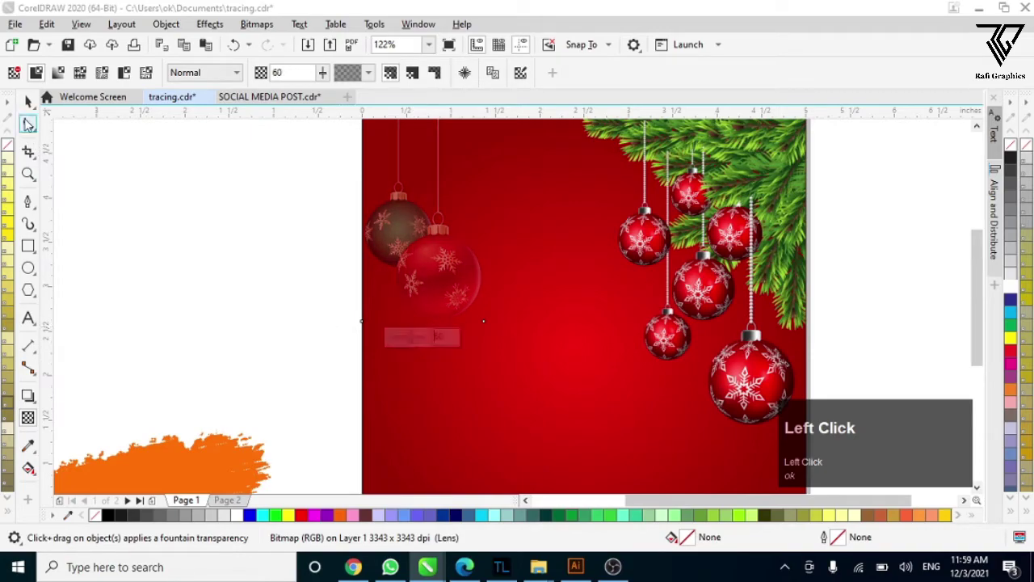
Step: Move the orange brush stroke onto the red background and adjust it via its context menu
scroll(down, 3)
scroll(down, 3)
drag(248, 381, 475, 348)
right_click(476, 348)
click(426, 282)
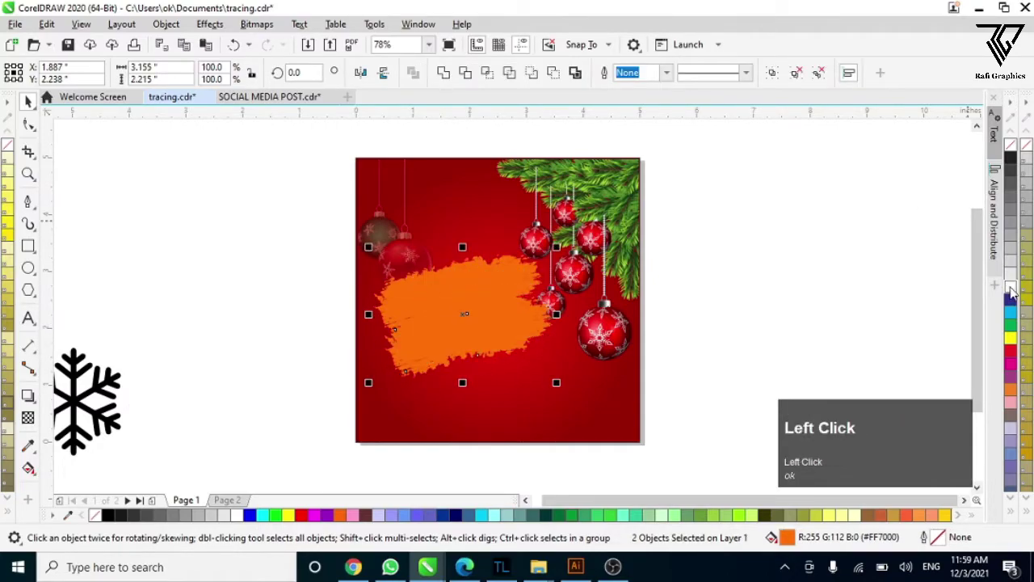
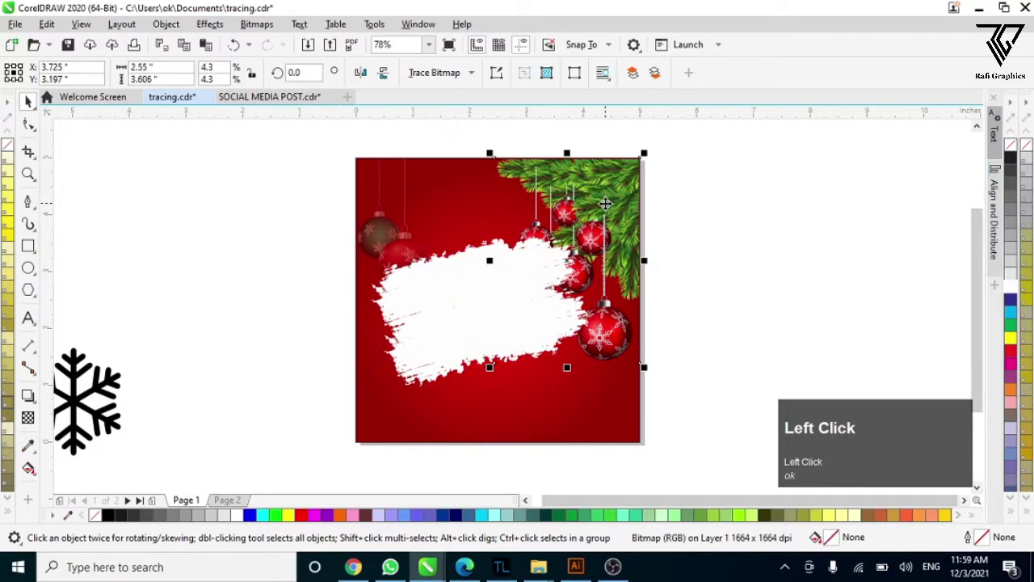
Step: Group the white brush stroke pieces and enlarge the stroke across the background
key(ctrl+Home)
click(746, 233)
scroll(up, 3)
drag(426, 325, 574, 291)
scroll(up, 3)
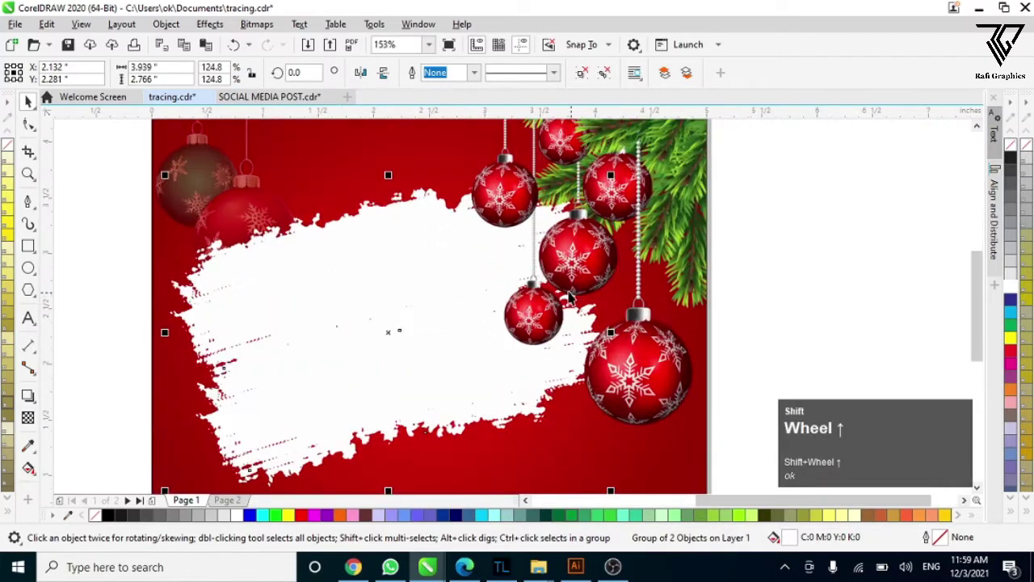
scroll(down, 3)
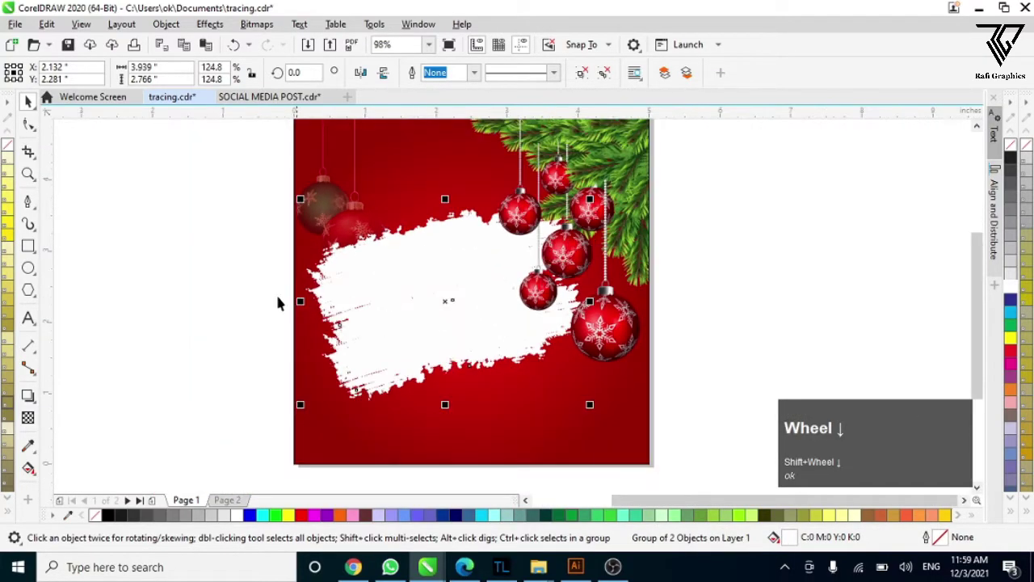
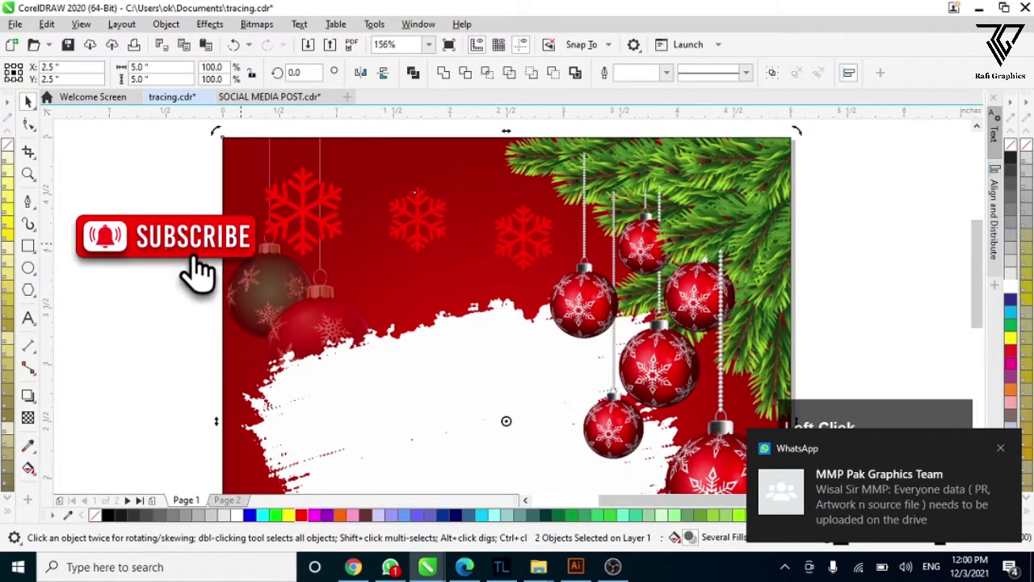
Step: Copy a red snowflake and place the duplicate near the bottom edge
click(204, 547)
click(204, 546)
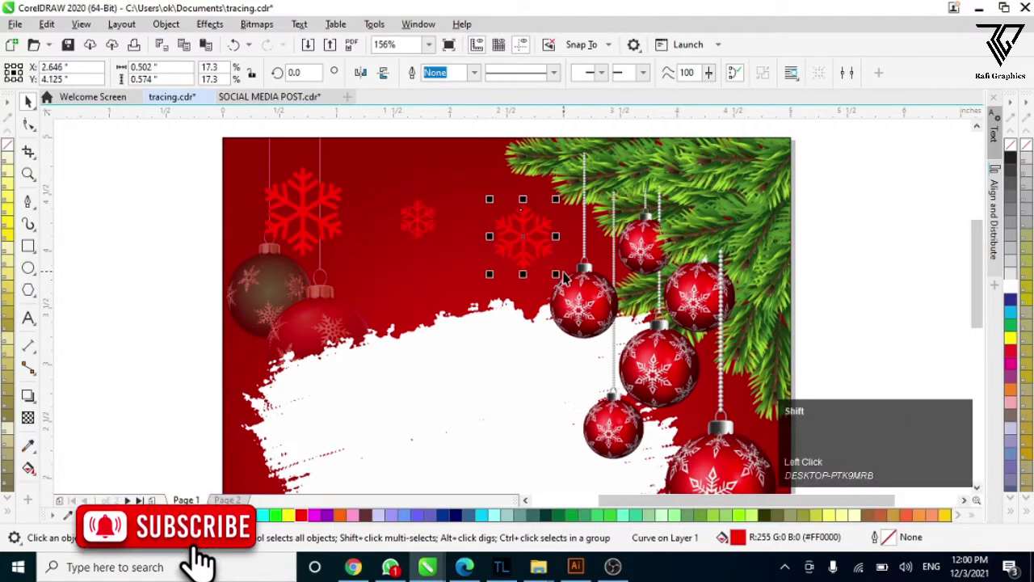
drag(204, 573, 440, 200)
scroll(down, 3)
click(304, 255)
Step: Position further snowflake copies, then select the Ellipse tool for bokeh dots
scroll(up, 3)
click(454, 318)
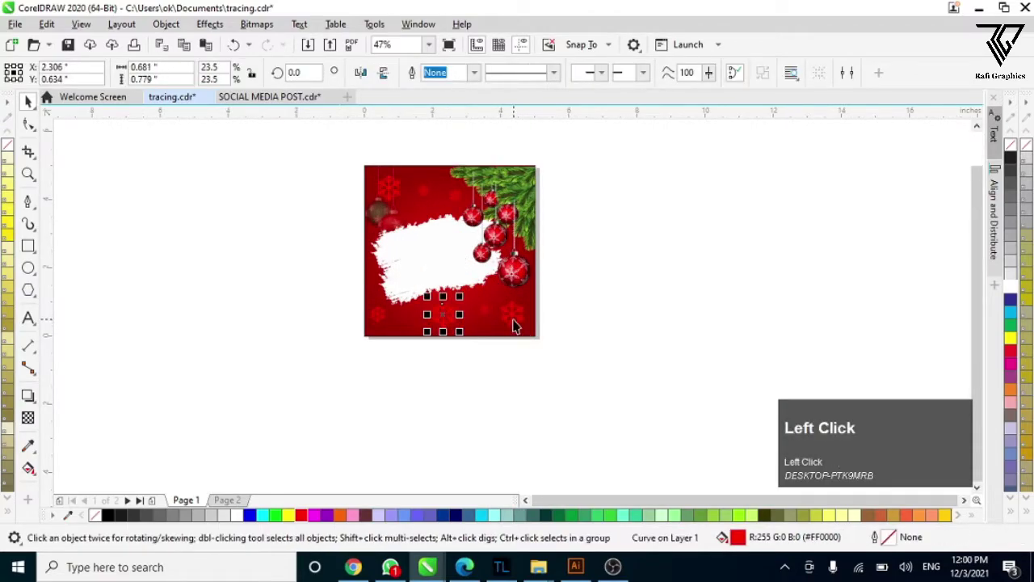
scroll(up, 3)
click(435, 309)
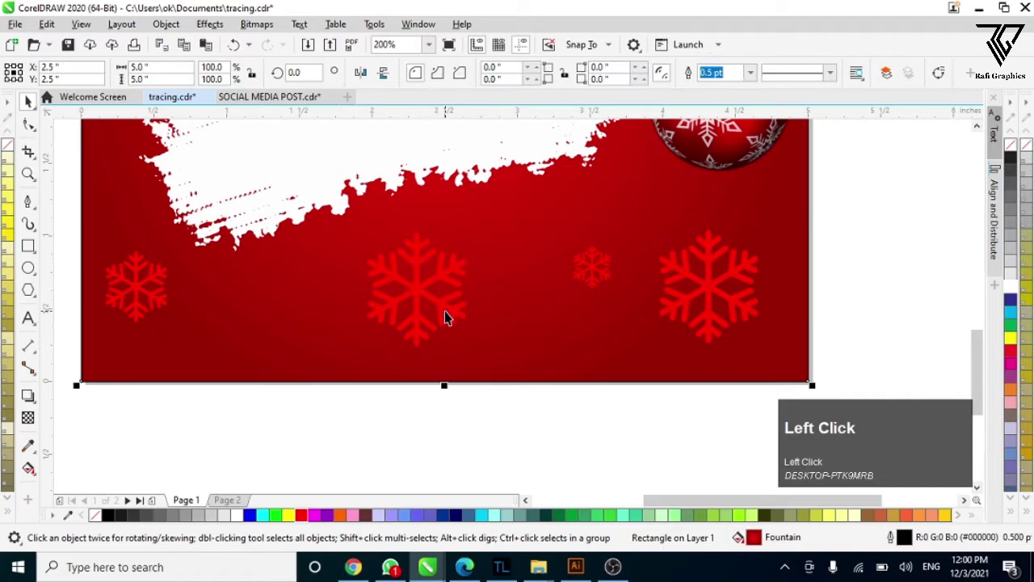
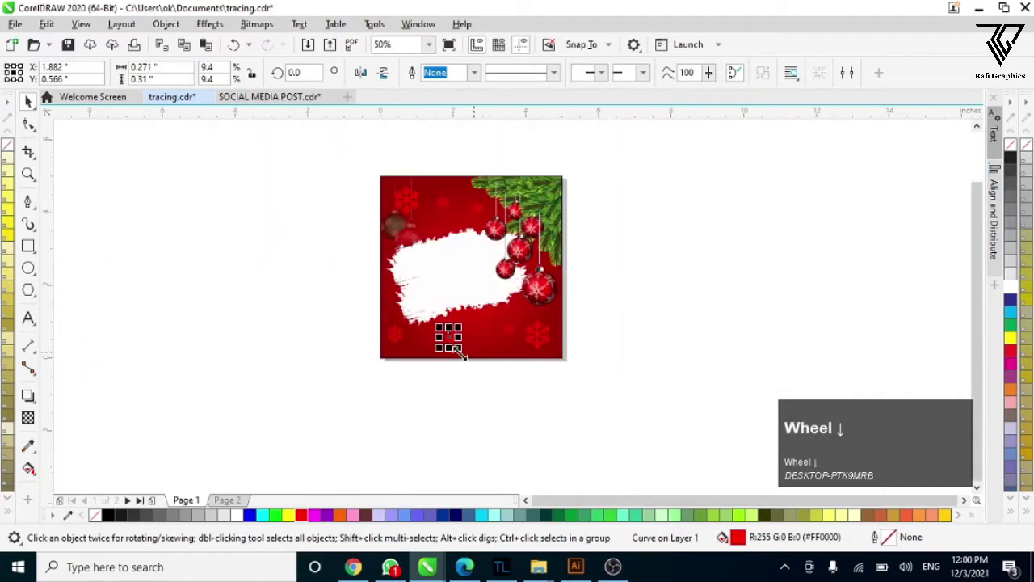
click(333, 266)
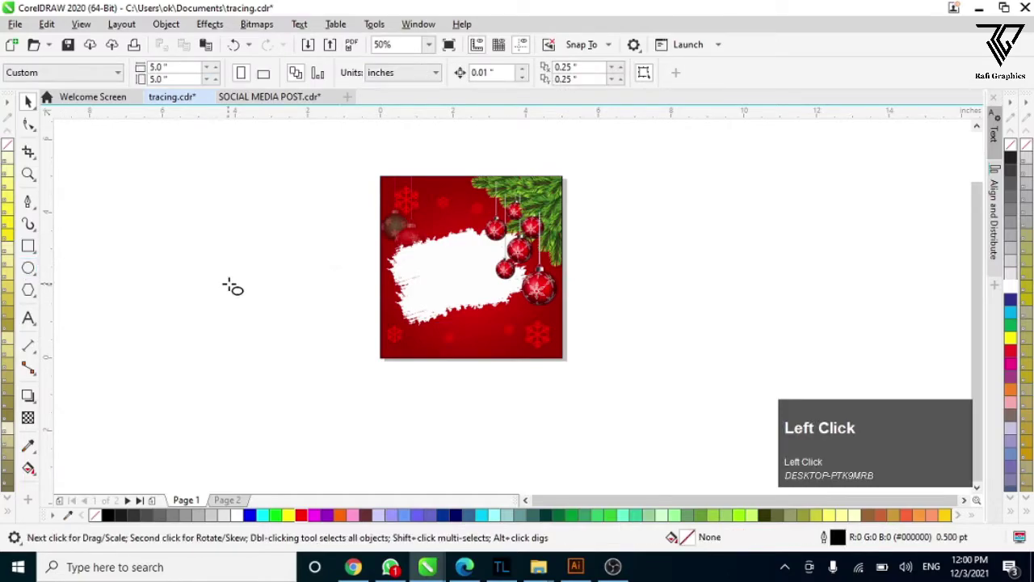
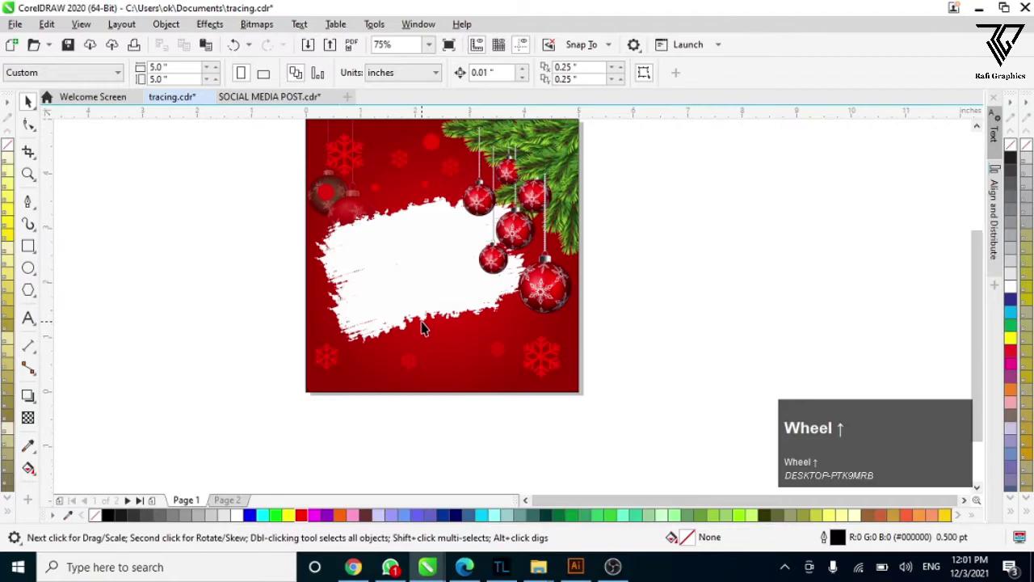
Step: Duplicate small red bokeh dots and scatter the copies over the background
click(385, 193)
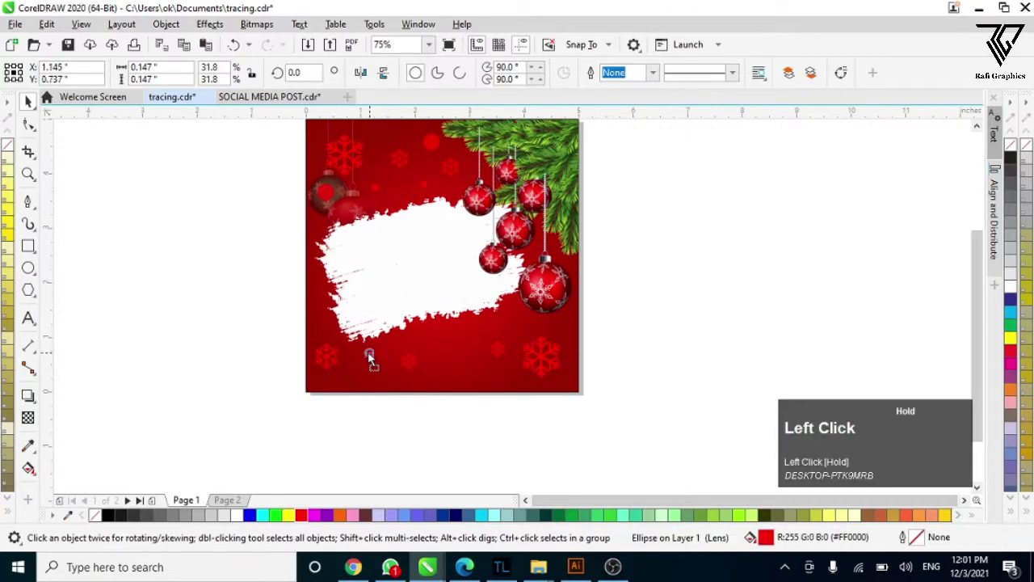
key(space)
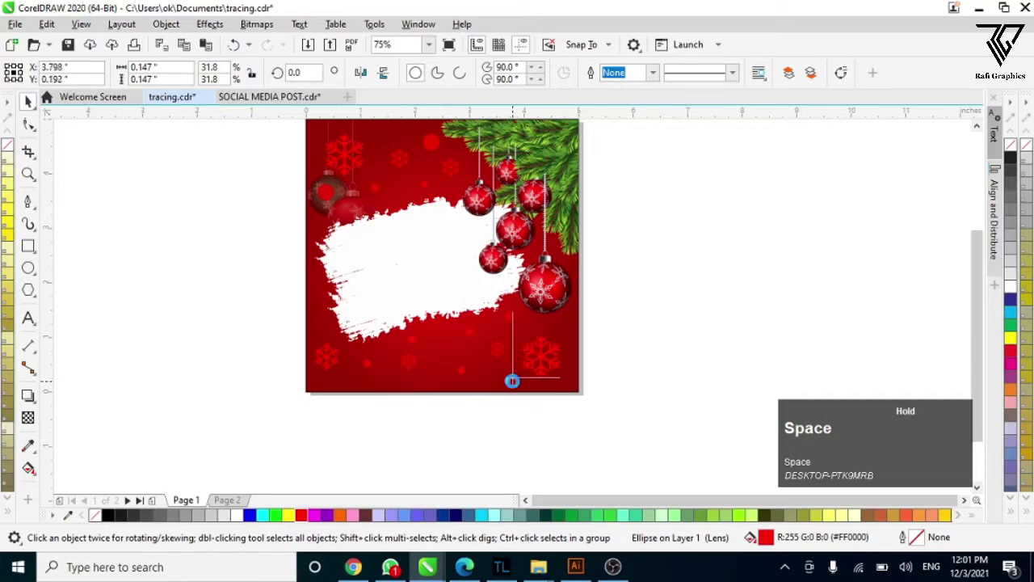
click(272, 300)
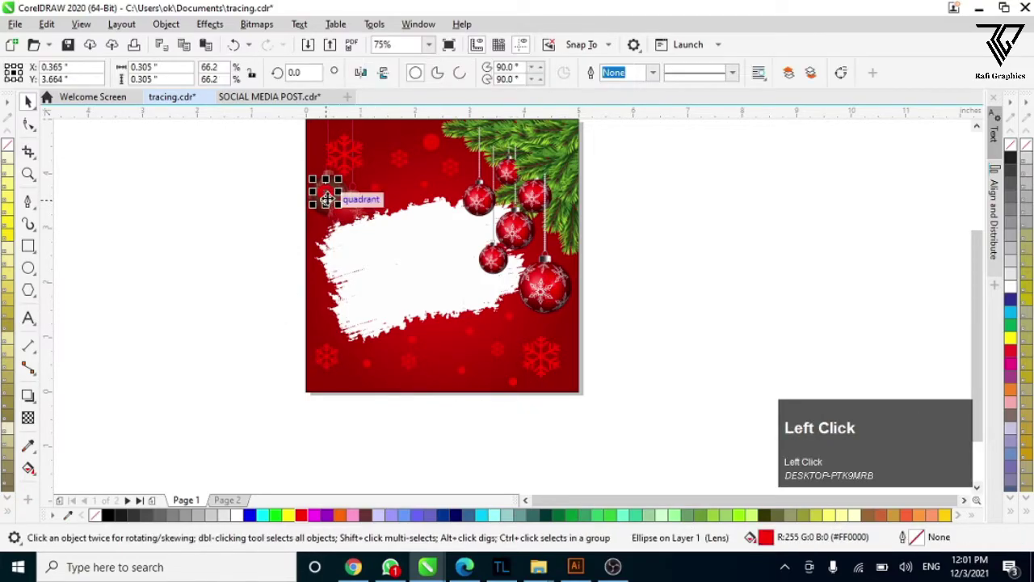
key(space)
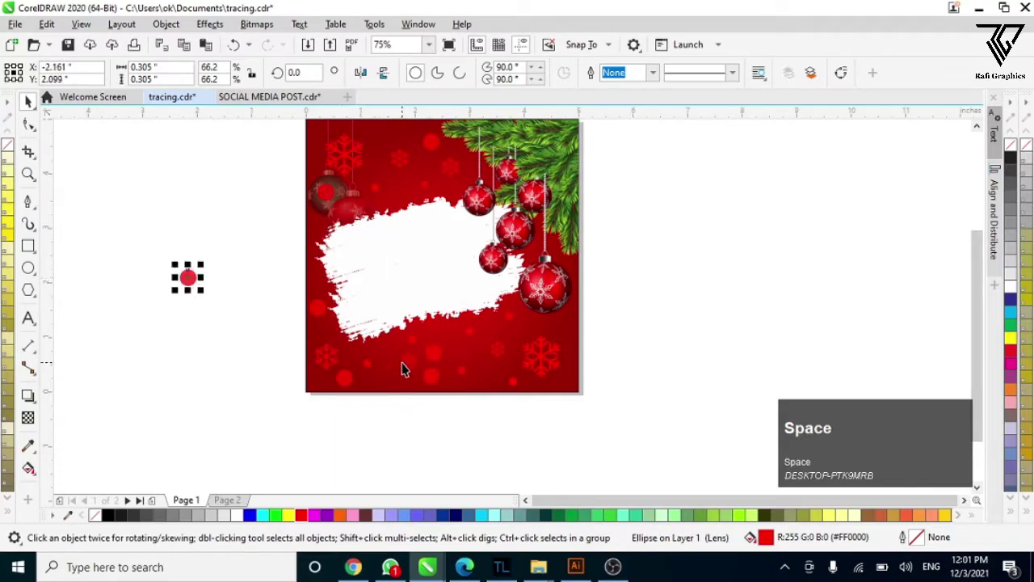
scroll(down, 3)
drag(266, 299, 430, 318)
scroll(up, 3)
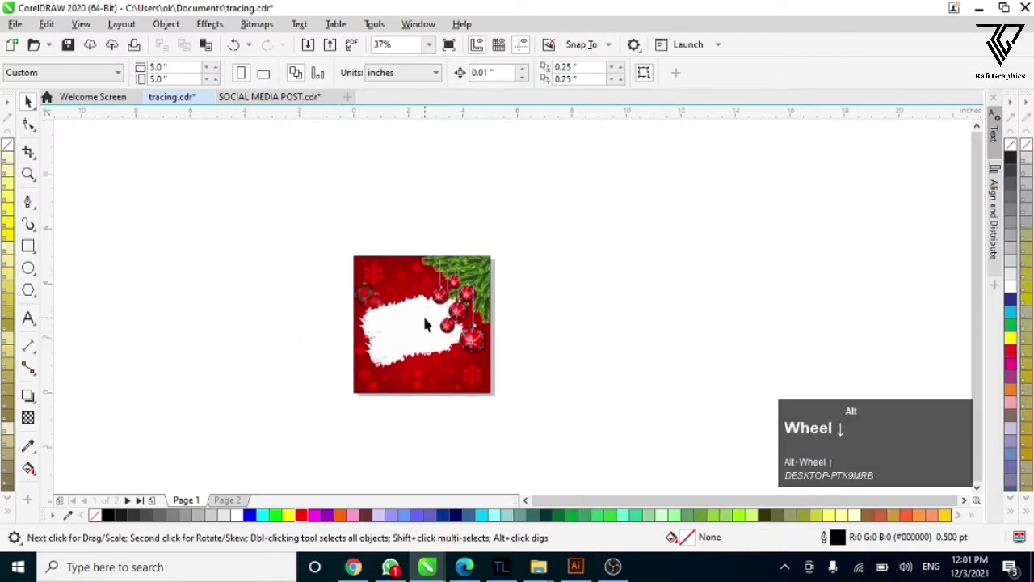
scroll(down, 3)
scroll(up, 3)
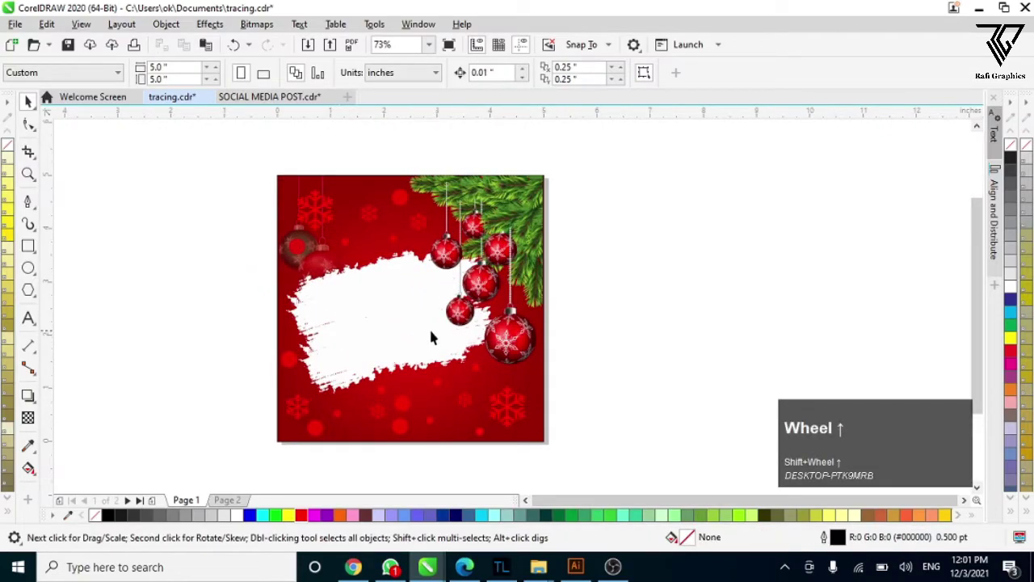
scroll(up, 3)
scroll(down, 3)
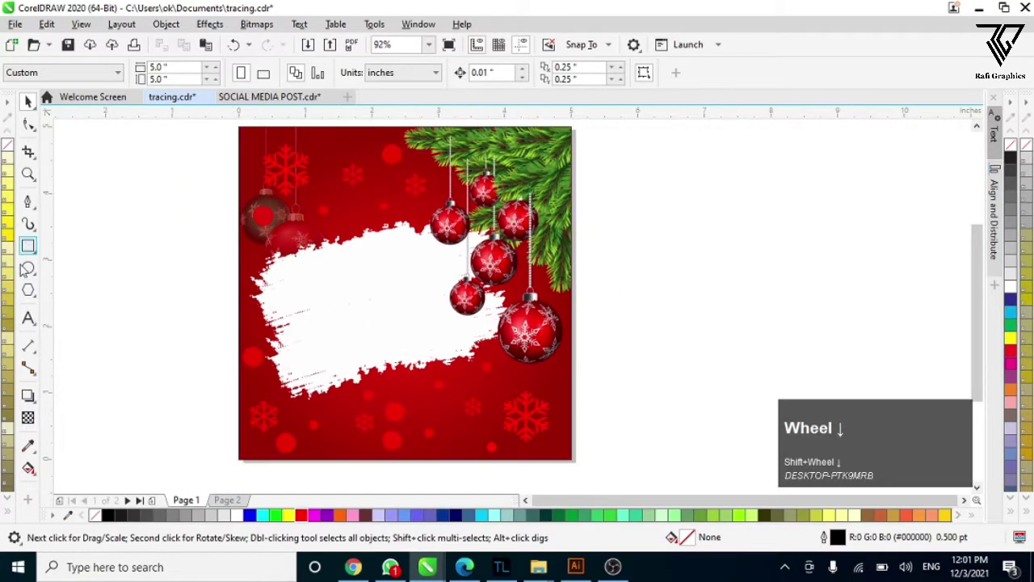
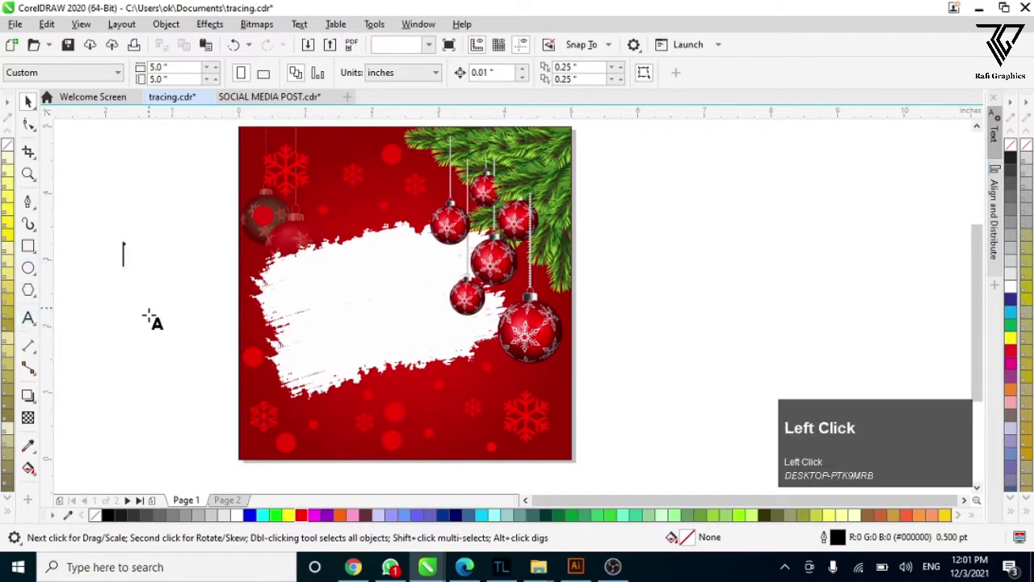
Step: Type the artistic text 'Christmas' and start the word 'Offer' beside the design
key(Caps_Lock)
text(christma)
key(space)
key(Caps_Lock)
key(o)
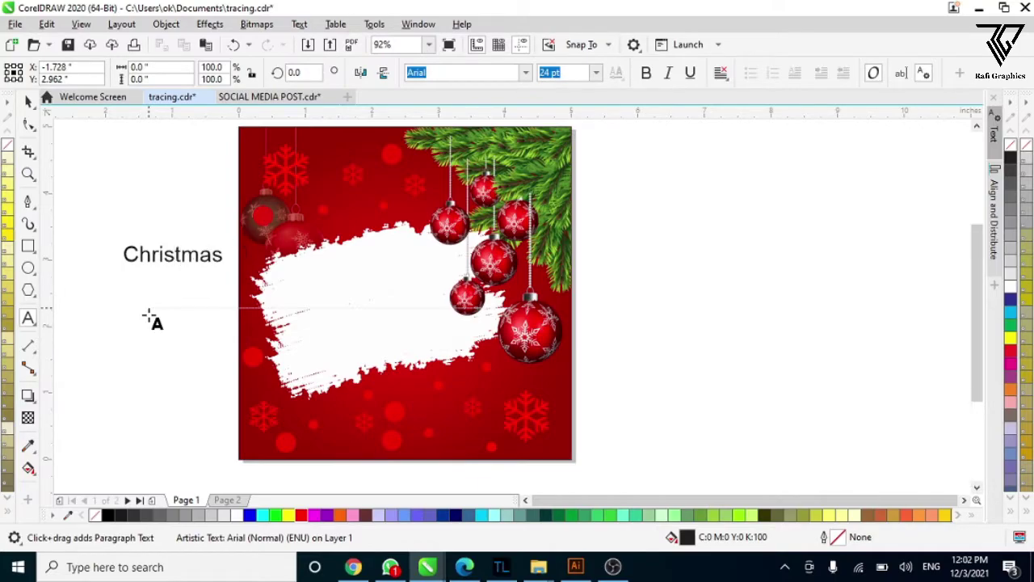
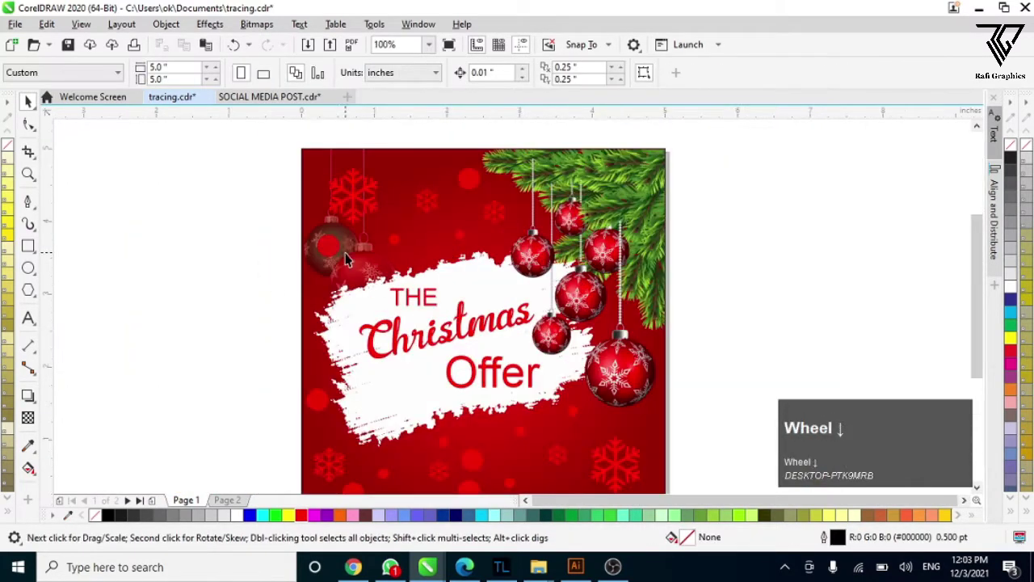
Step: With the Transparency tool, make a red bokeh dot semi-transparent
click(357, 232)
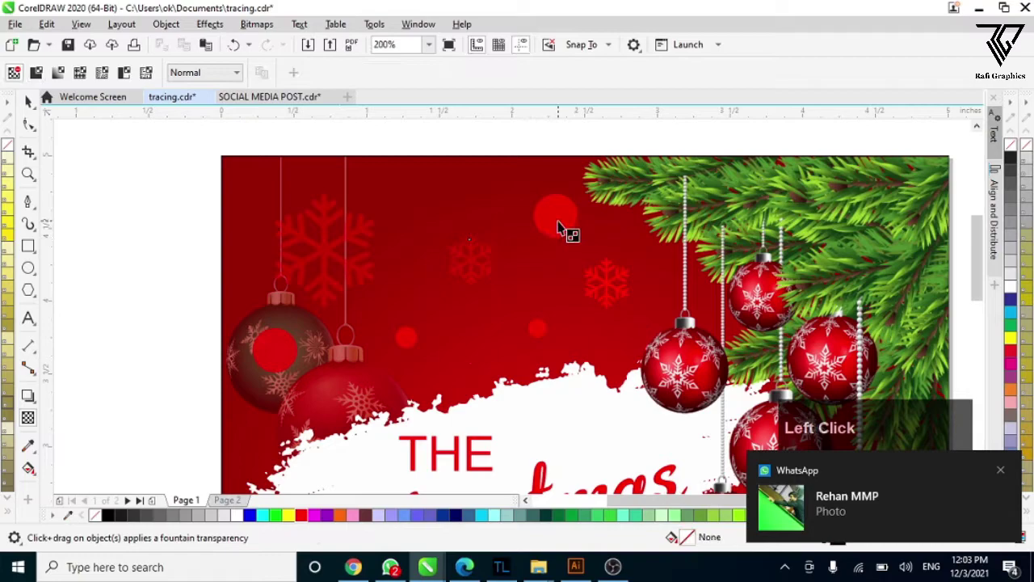
scroll(down, 3)
click(267, 236)
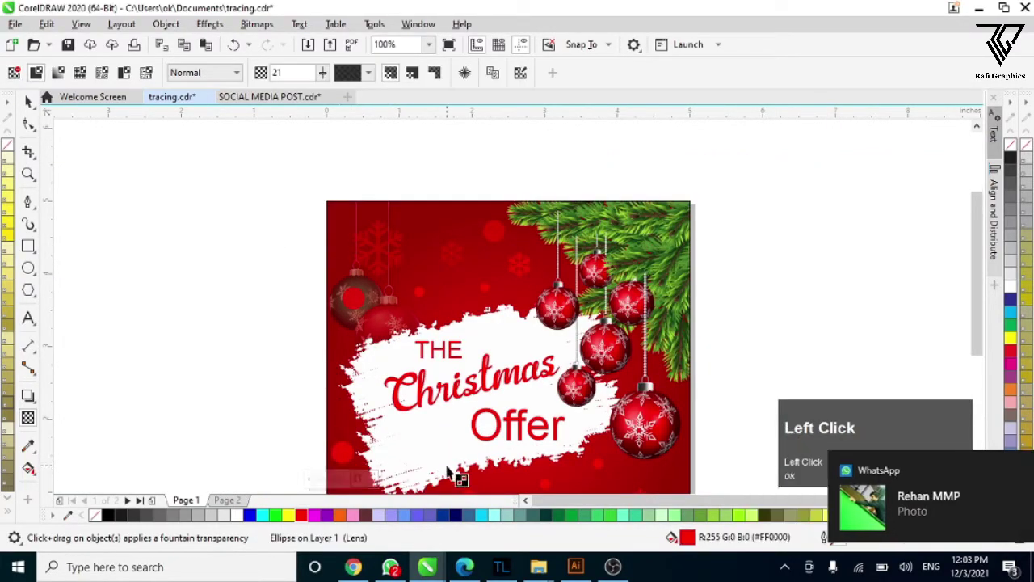
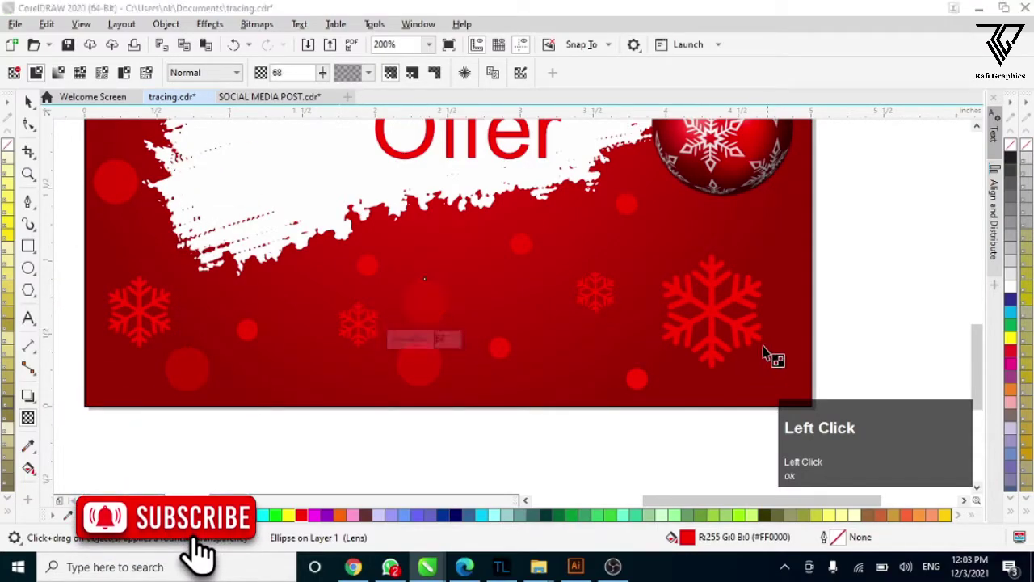
Step: Make the bottom-left snowflake semi-transparent so it fades into the background
scroll(down, 3)
scroll(down, 3)
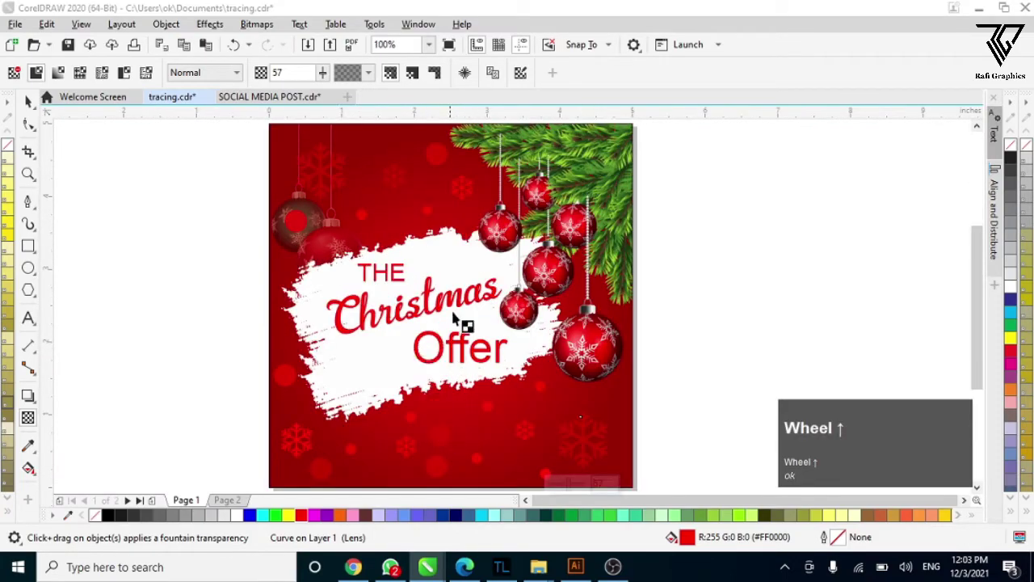
scroll(up, 3)
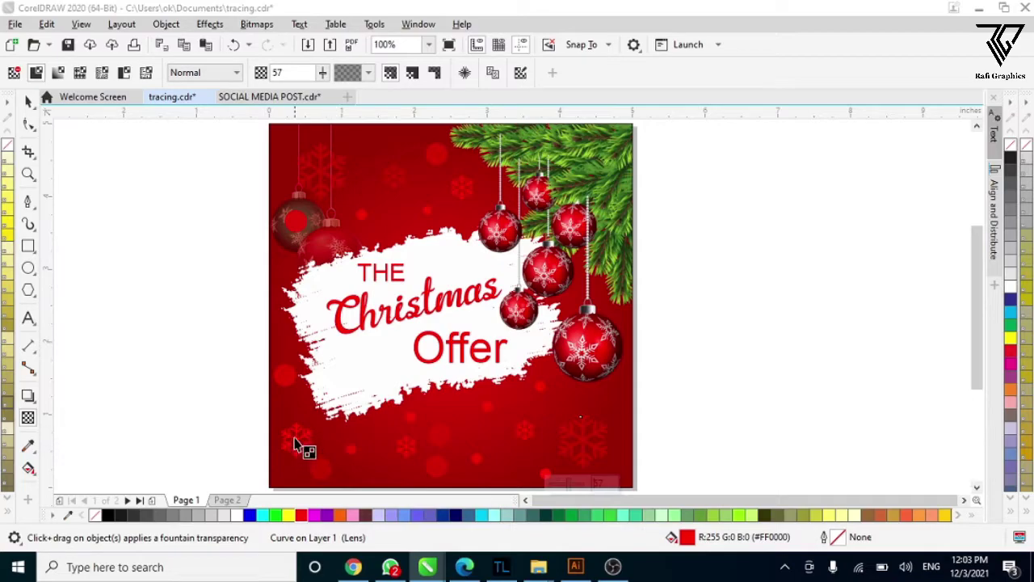
click(301, 439)
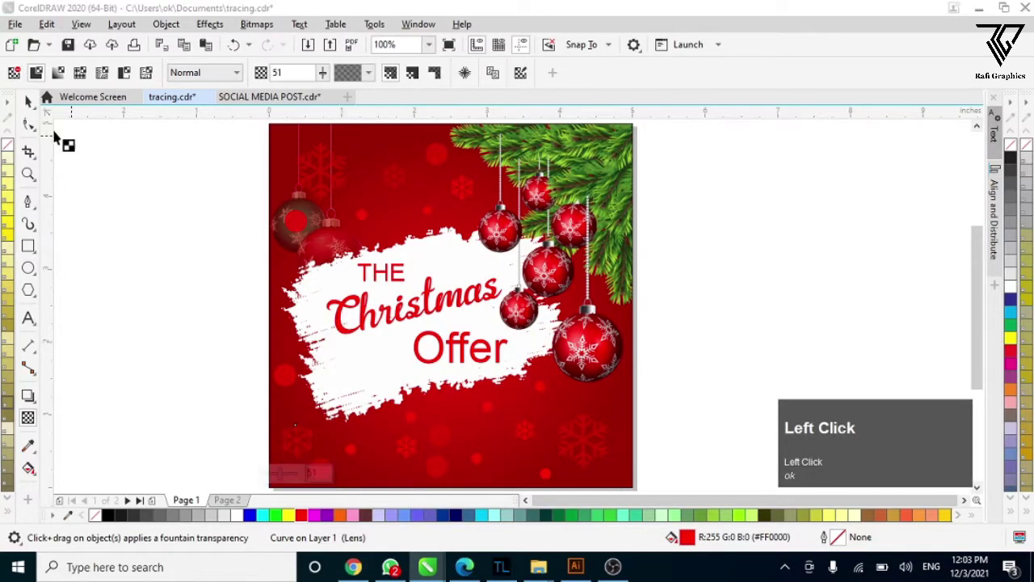
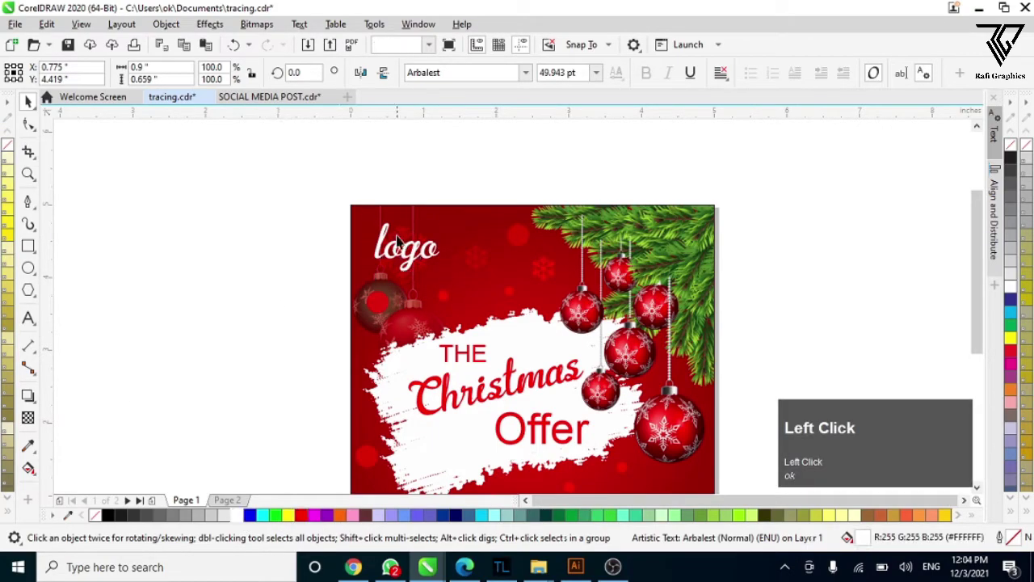
Step: Set the logo text in white Arbalest script and place it in the top-left corner
scroll(down, 3)
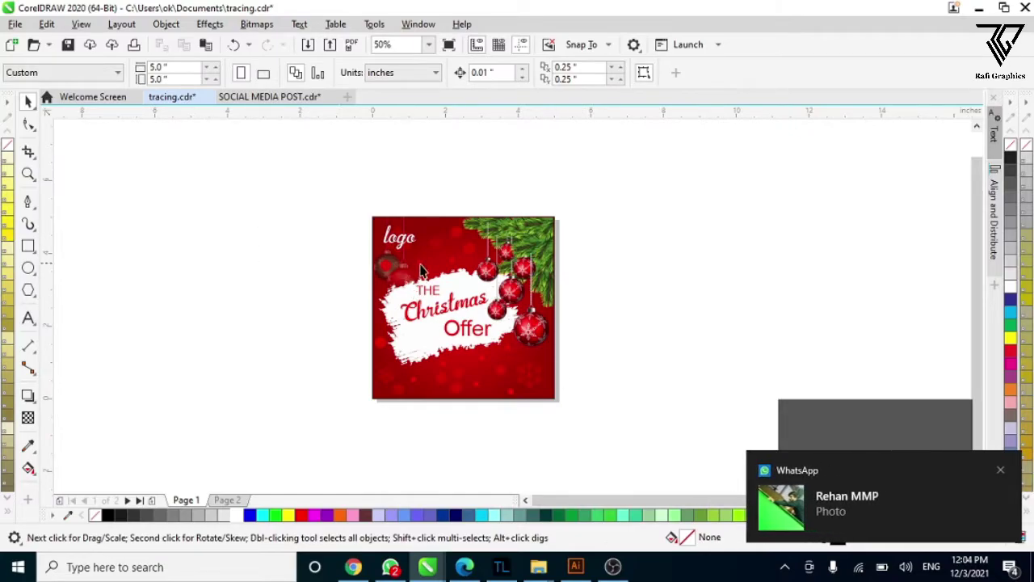